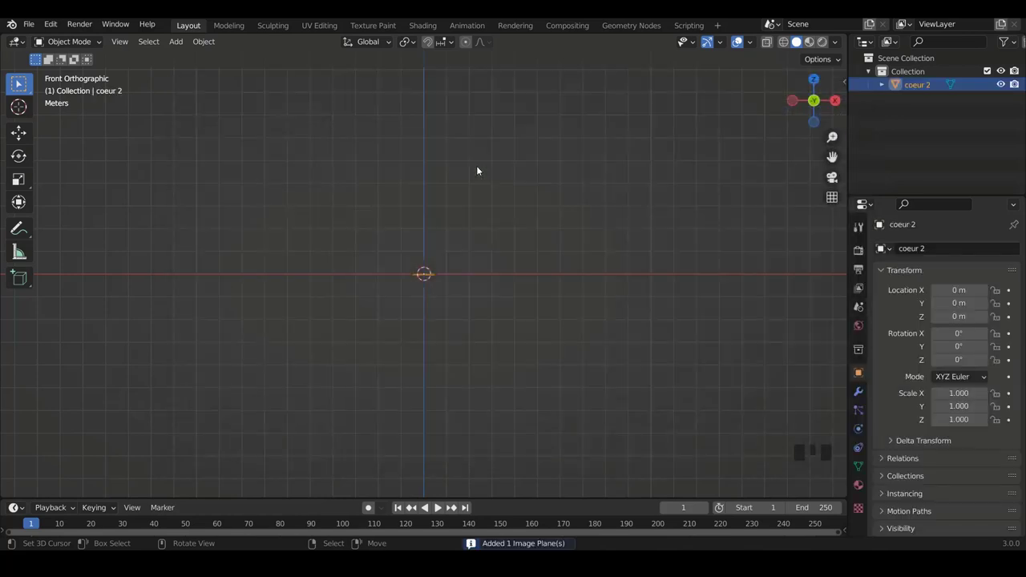
Rotate the coeur 2 image plane 90° on X so it stands upright facing the front
{"action": "scroll", "scroll_direction": "up", "scroll_amount": 3}
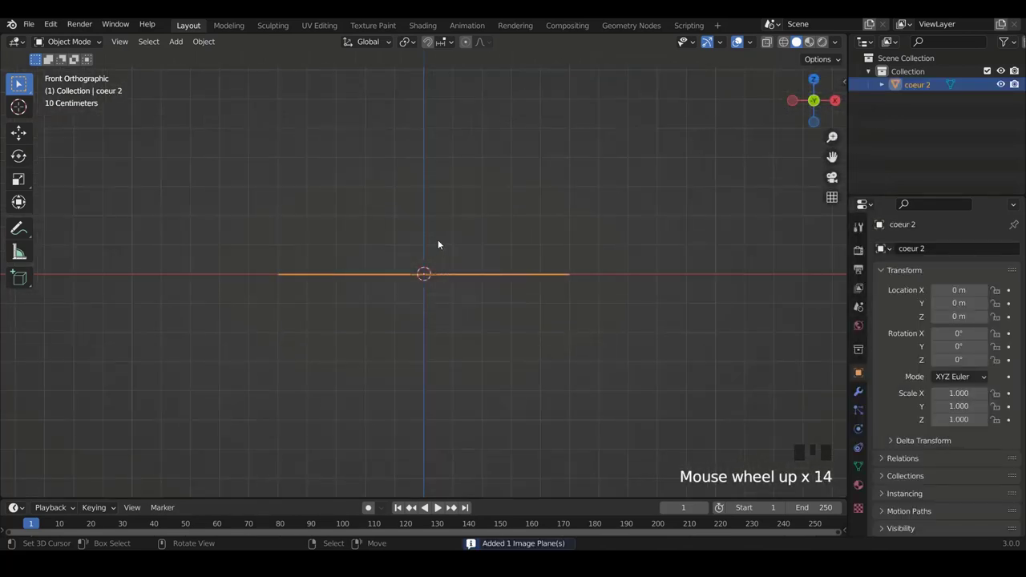
{"action": "key", "text": "KP_7"}
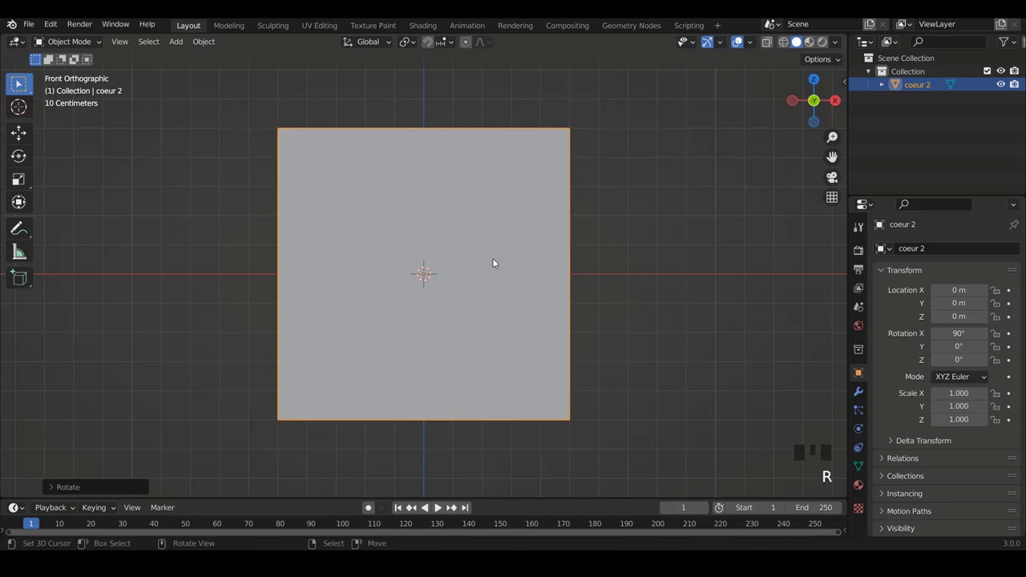
Orbit to a perspective angle showing the upright plane's red heart image in Material Preview
{"action": "scroll", "scroll_direction": "down", "scroll_amount": 3}
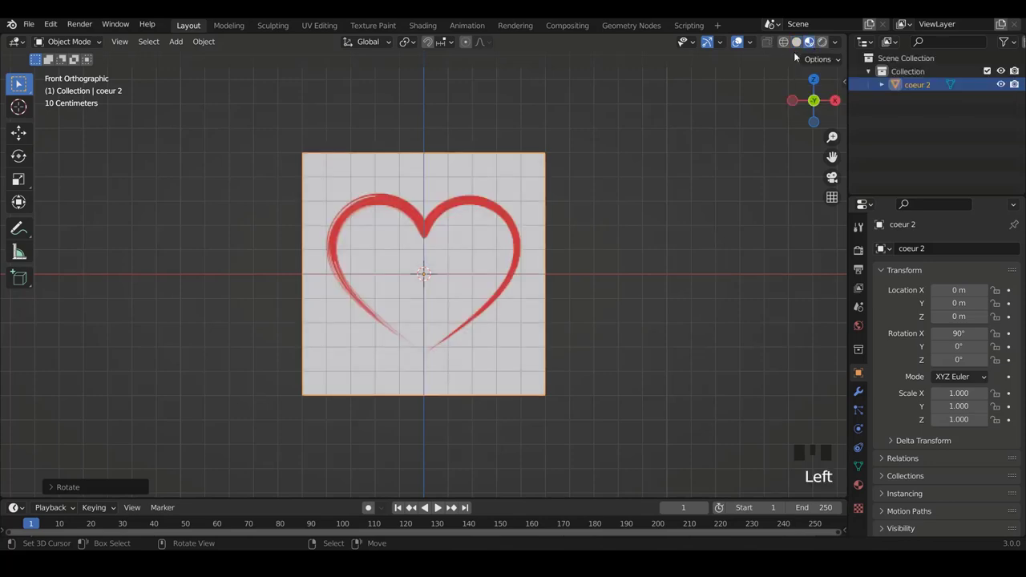
{"action": "scroll", "scroll_direction": "down", "scroll_amount": 3}
{"action": "left_click_drag", "start_coordinate": [328, 214], "coordinate": [436, 289]}
{"action": "scroll", "scroll_direction": "up", "scroll_amount": 3}
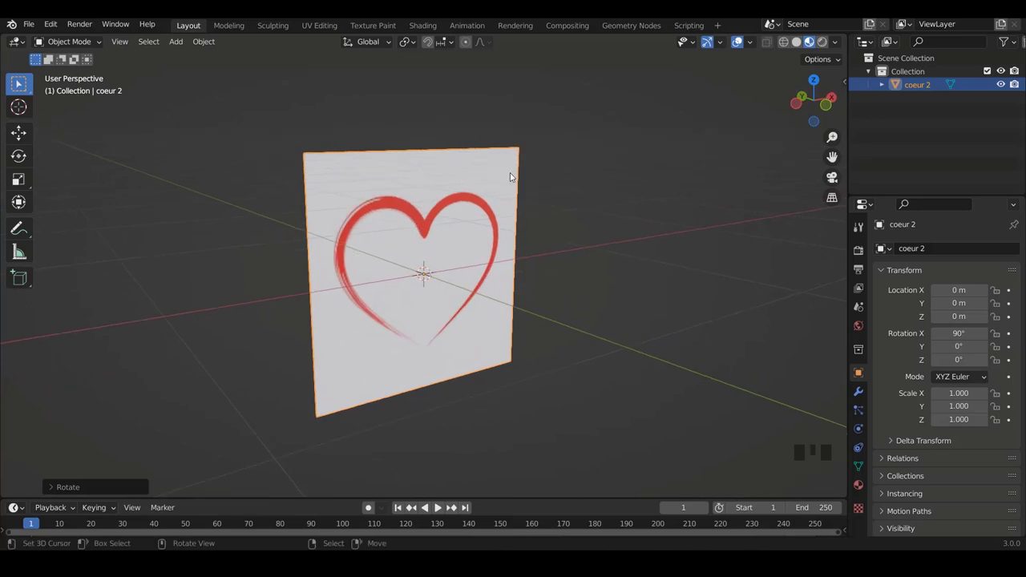
Move the coeur 2 plane 0.3 m along Y from the top view, then return to the front view
{"action": "key", "text": "KP_7"}
{"action": "scroll", "scroll_direction": "down", "scroll_amount": 3}
{"action": "key", "text": "g"}
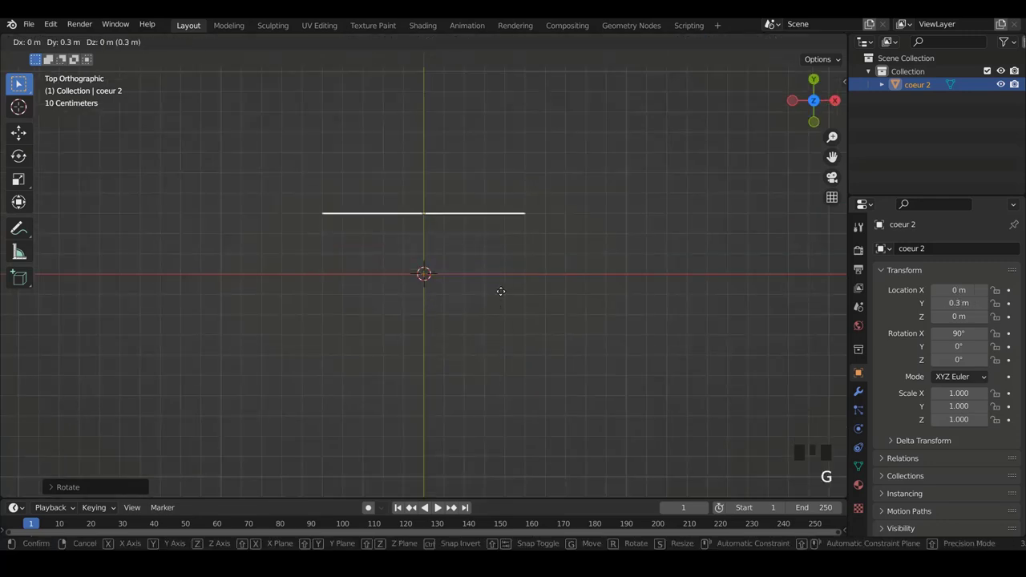
{"action": "key", "text": "KP_1"}
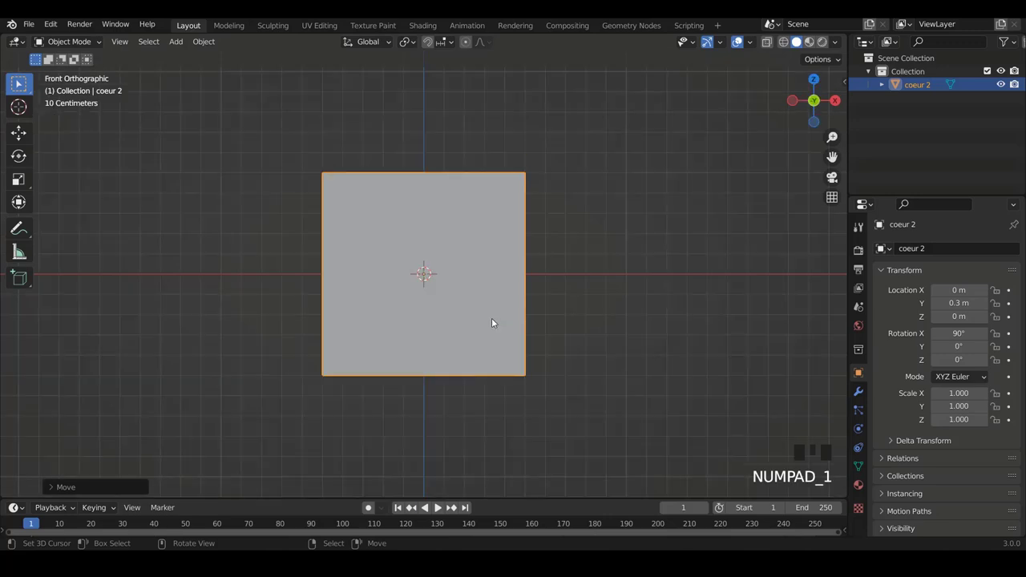
{"action": "scroll", "scroll_direction": "down", "scroll_amount": 3}
Add the coeur 1 image plane and rotate it upright in front of coeur 2
{"action": "key", "text": "shift+a"}
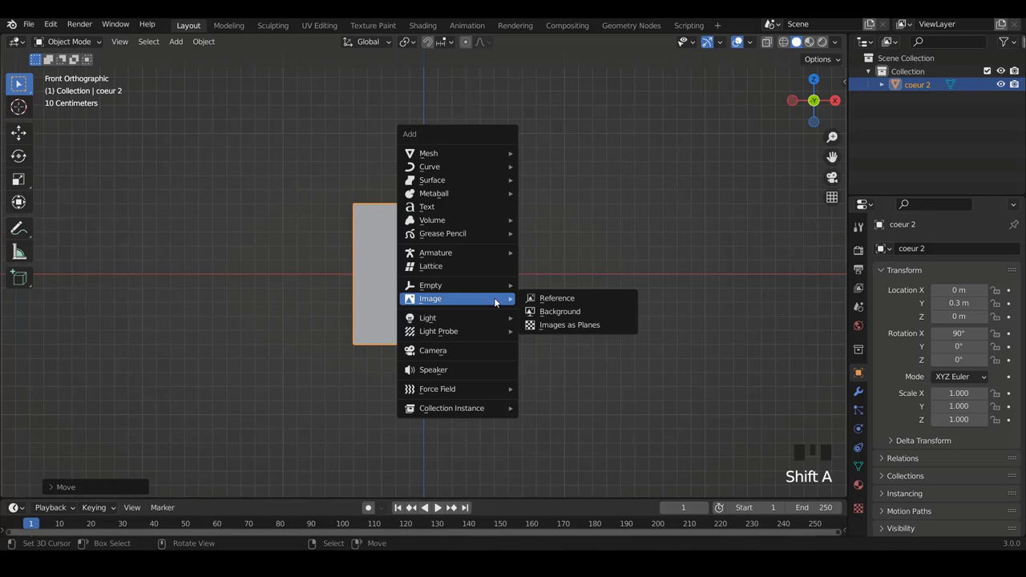
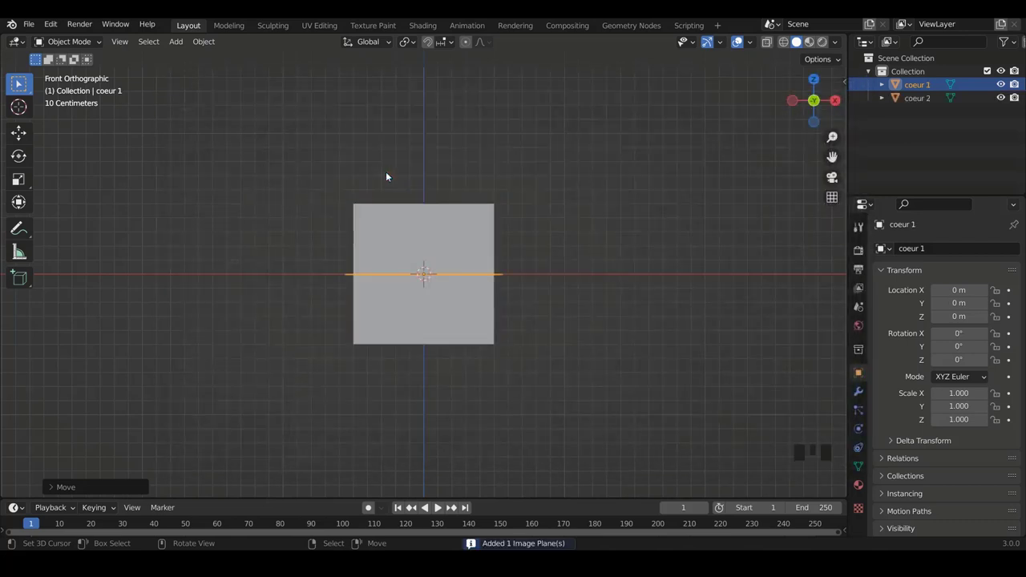
{"action": "scroll", "scroll_direction": "up", "scroll_amount": 3}
{"action": "scroll", "scroll_direction": "up", "scroll_amount": 3}
{"action": "key", "text": "r"}
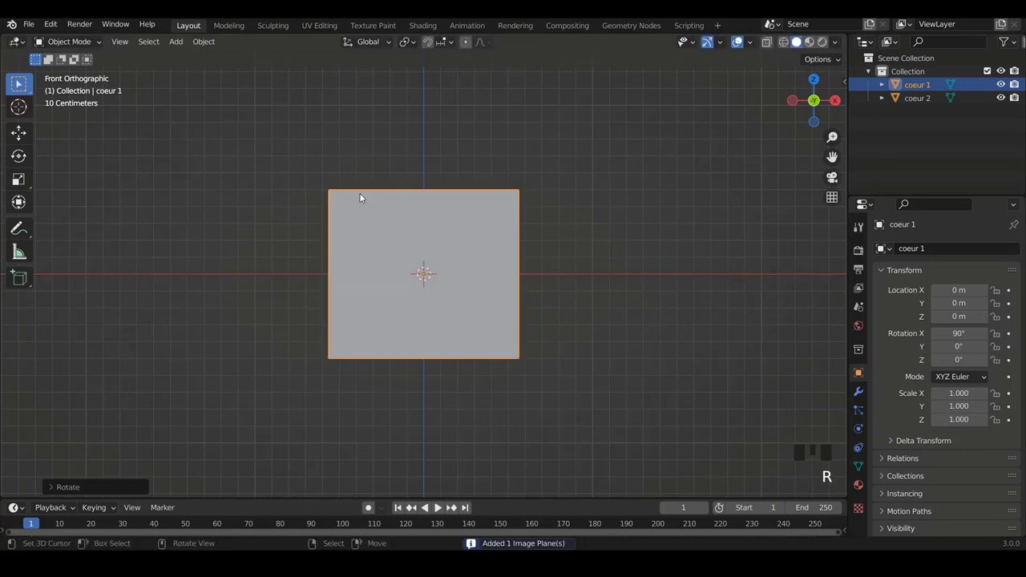
Orbit the view around the two red heart planes to see them more squarely
{"action": "left_click_drag", "start_coordinate": [356, 215], "coordinate": [480, 232]}
{"action": "scroll", "scroll_direction": "up", "scroll_amount": 3}
{"action": "left_click_drag", "start_coordinate": [485, 215], "coordinate": [803, 57]}
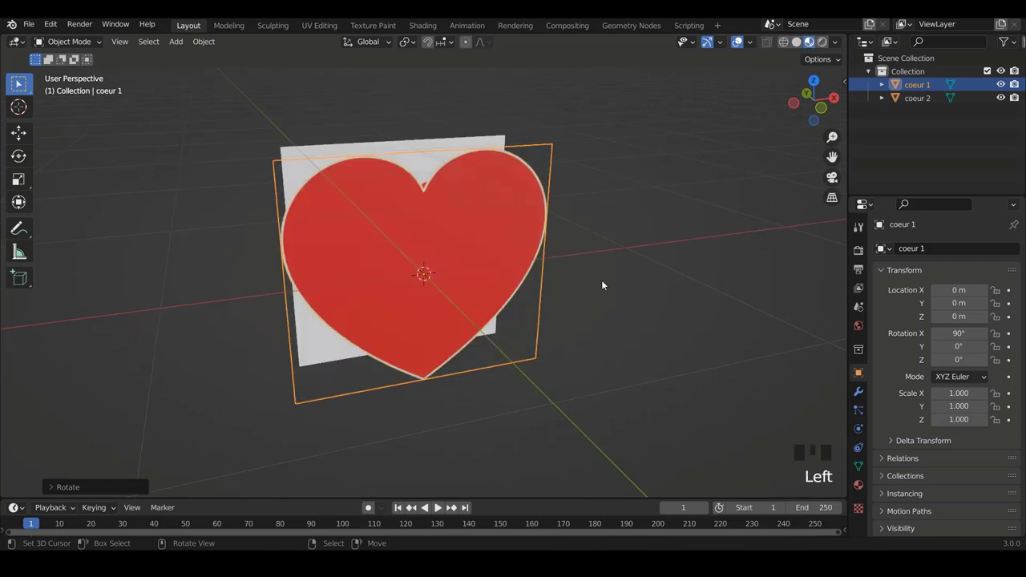
{"action": "left_click_drag", "start_coordinate": [559, 276], "coordinate": [613, 262]}
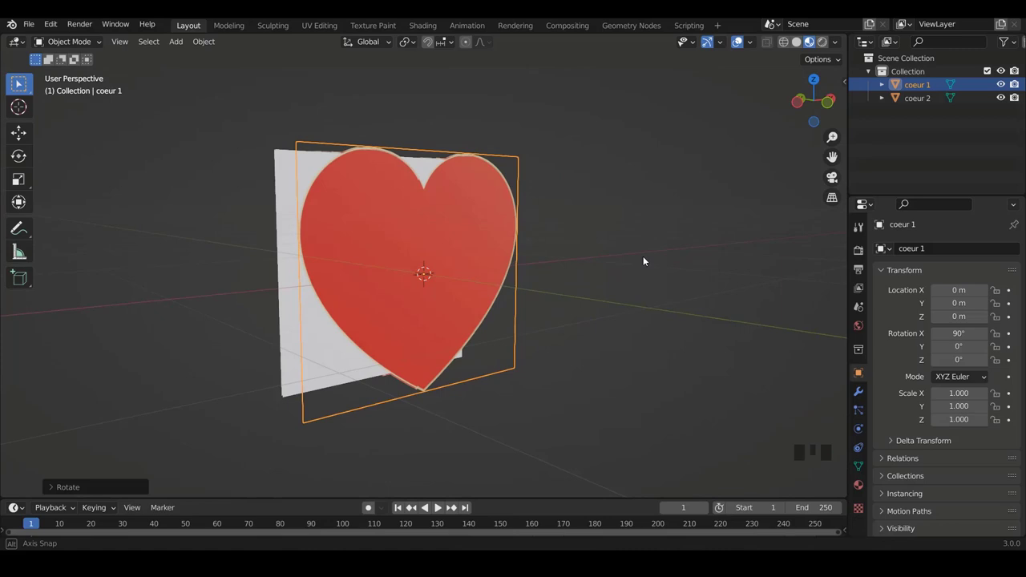
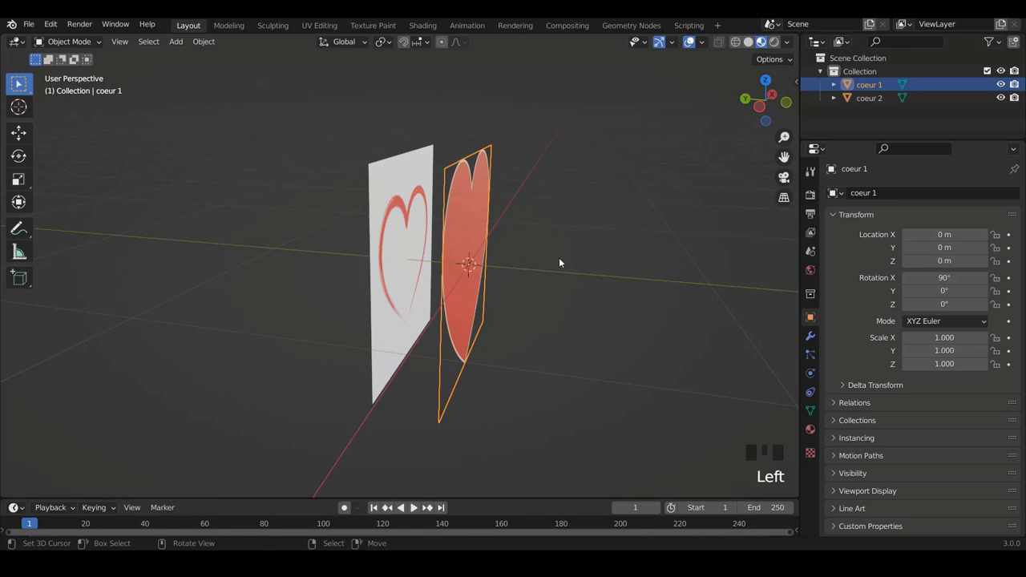
Hide both heart planes, switch to Solid shading and add a UV sphere at the origin
{"action": "key", "text": "KP_1"}
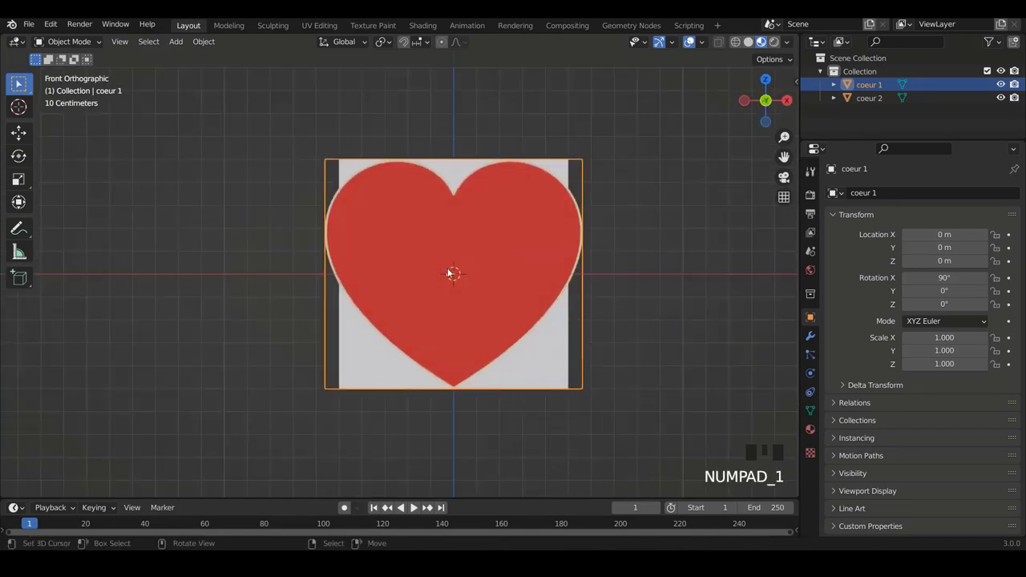
{"action": "key", "text": "b"}
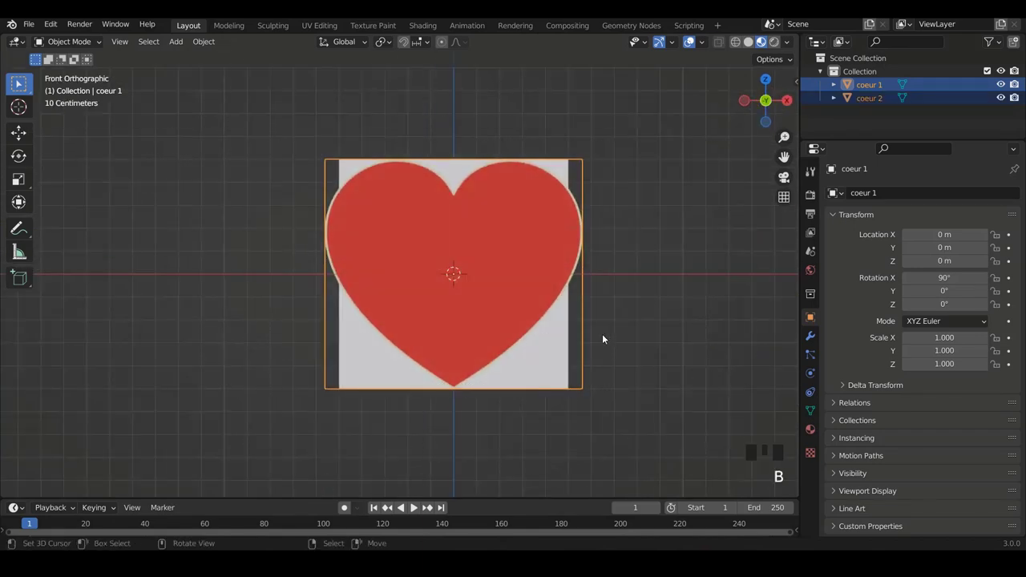
{"action": "key", "text": "h"}
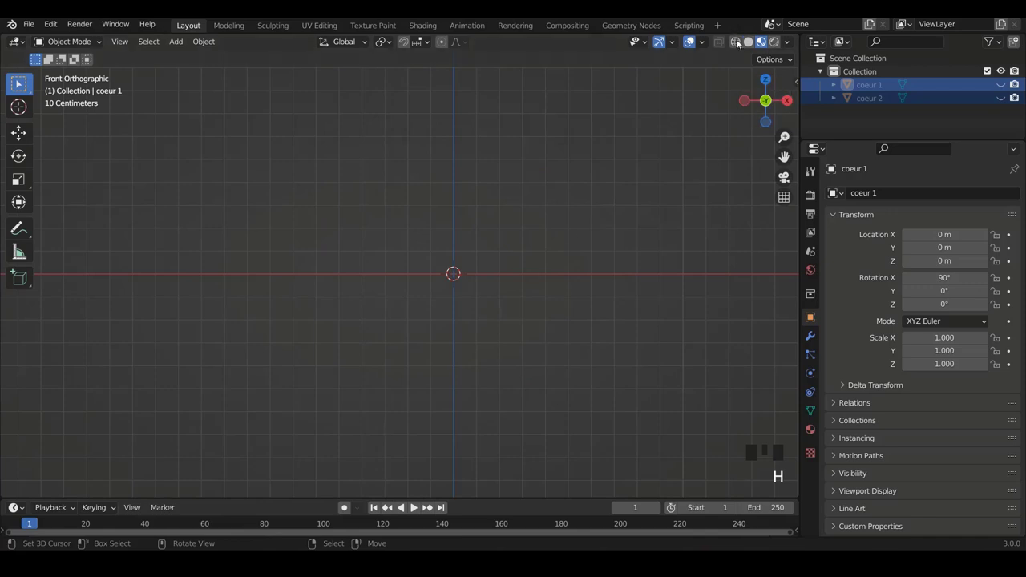
{"action": "left_click", "coordinate": [750, 43]}
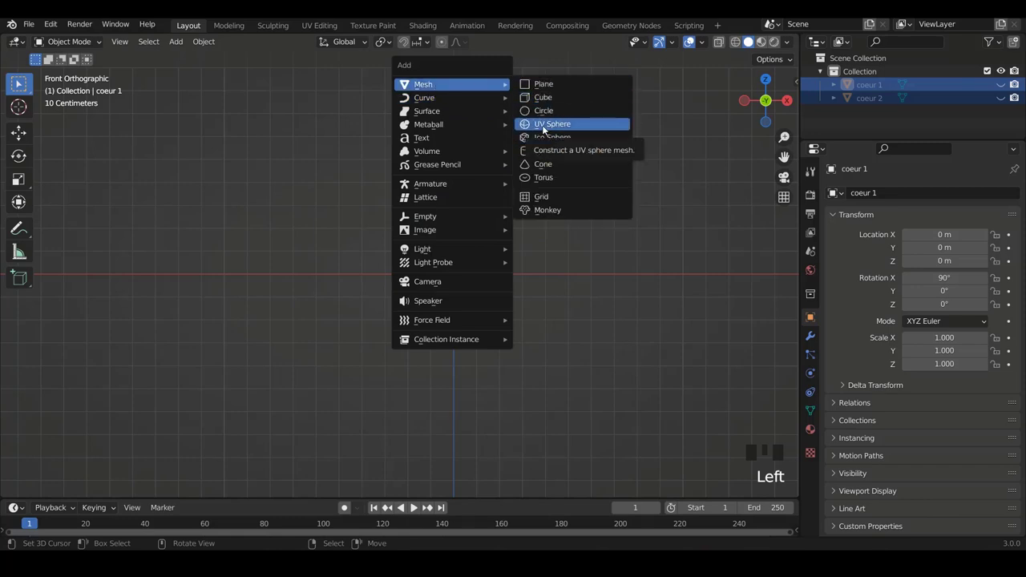
{"action": "scroll", "scroll_direction": "down", "scroll_amount": 3}
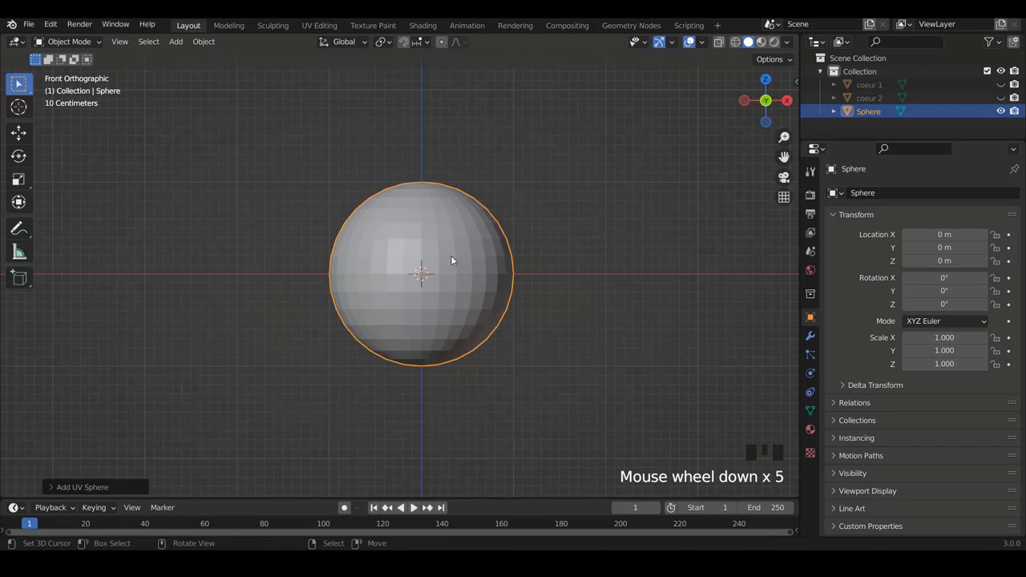
Give the sphere a level-2 Subdivision modifier and enter Edit Mode on its mesh
{"action": "scroll", "scroll_direction": "up", "scroll_amount": 3}
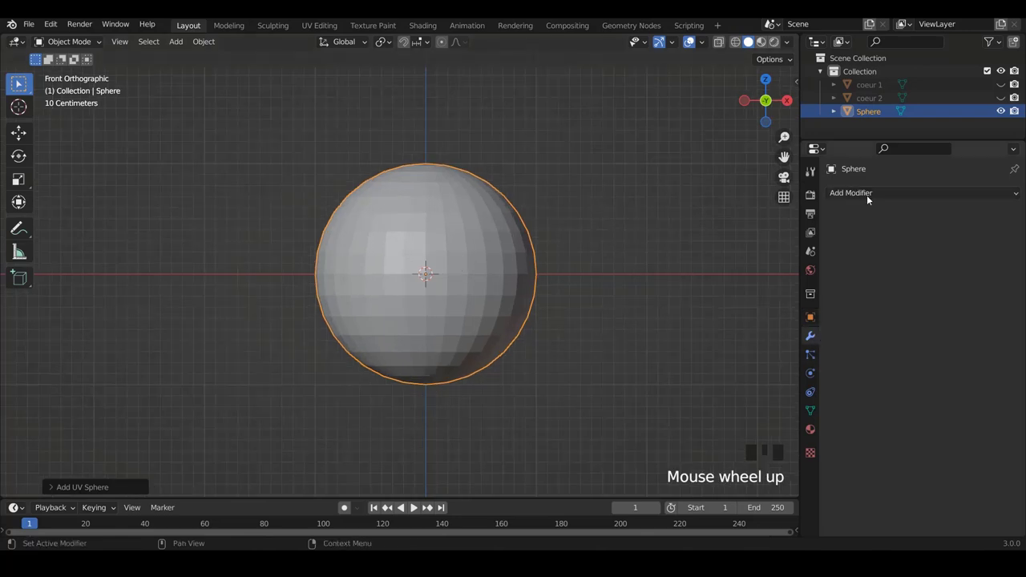
{"action": "left_click_drag", "start_coordinate": [782, 435], "coordinate": [461, 257]}
{"action": "key", "text": "w"}
{"action": "key", "text": "Tab"}
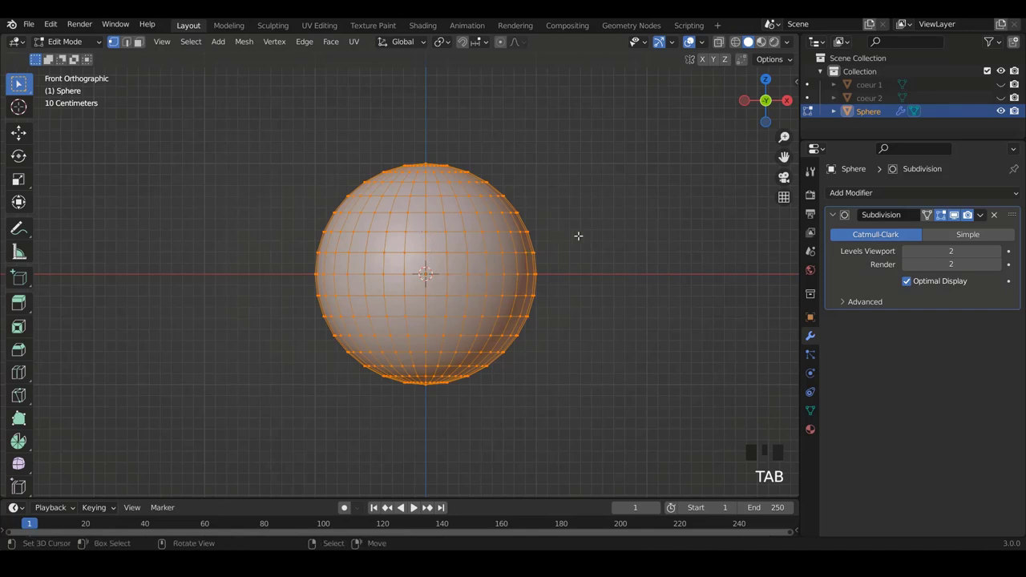
Mark the central vertical edge loop as a seam, select the whole sphere and bring up Unwrap
{"action": "key", "text": "ctrl+KP_1"}
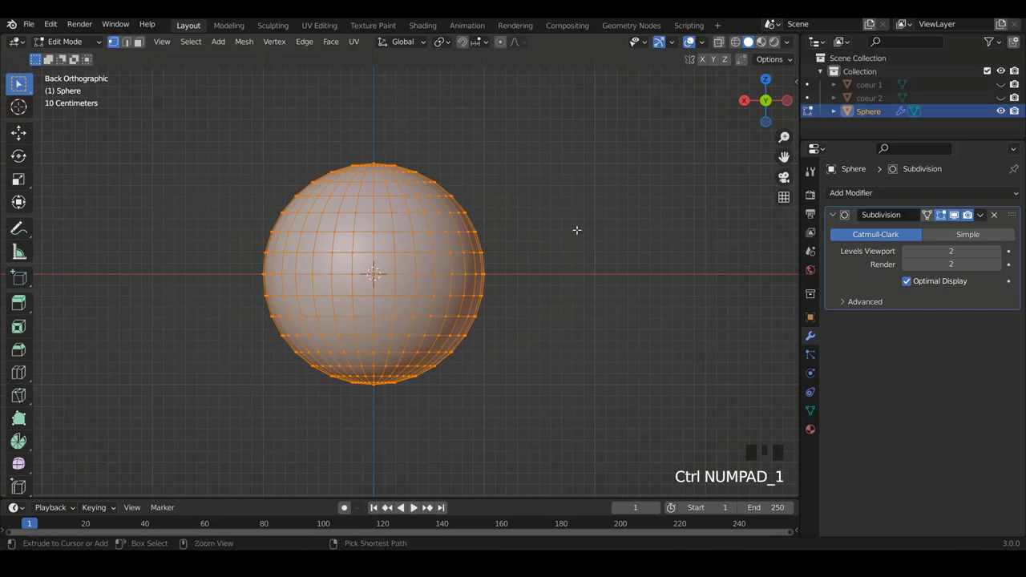
{"action": "scroll", "scroll_direction": "down", "scroll_amount": 3}
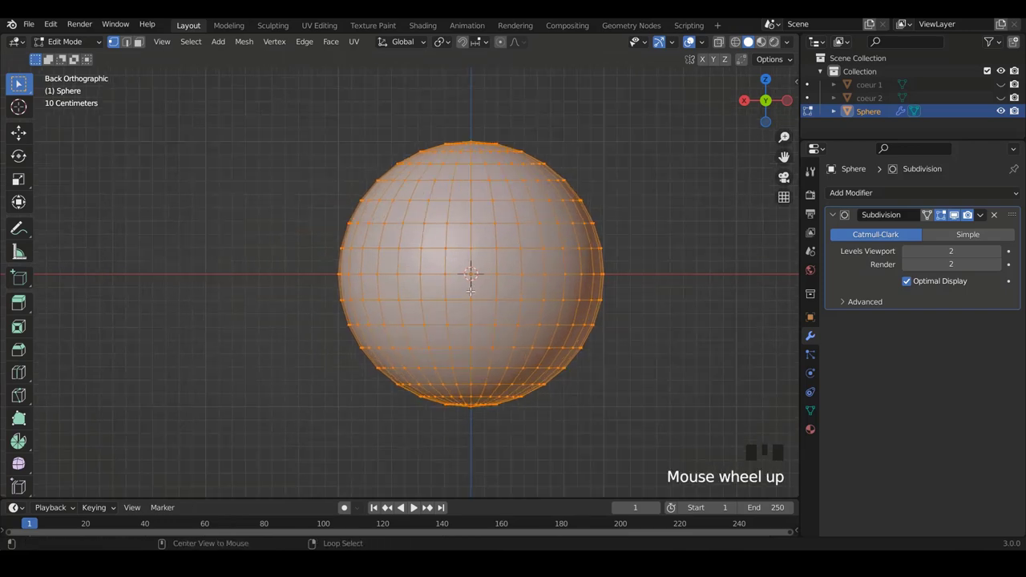
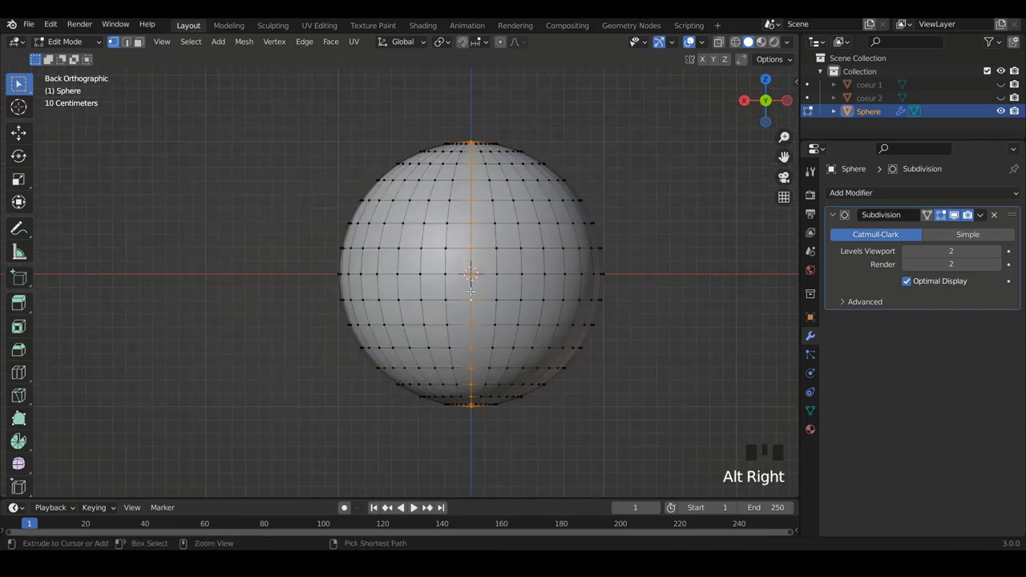
{"action": "key", "text": "ctrl+e"}
{"action": "key", "text": "a"}
{"action": "key", "text": "a"}
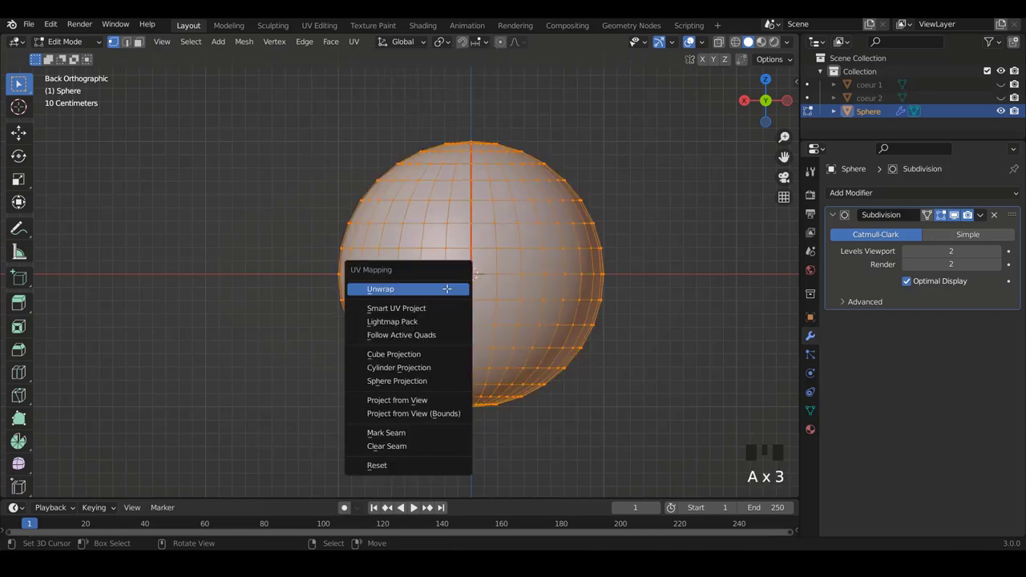
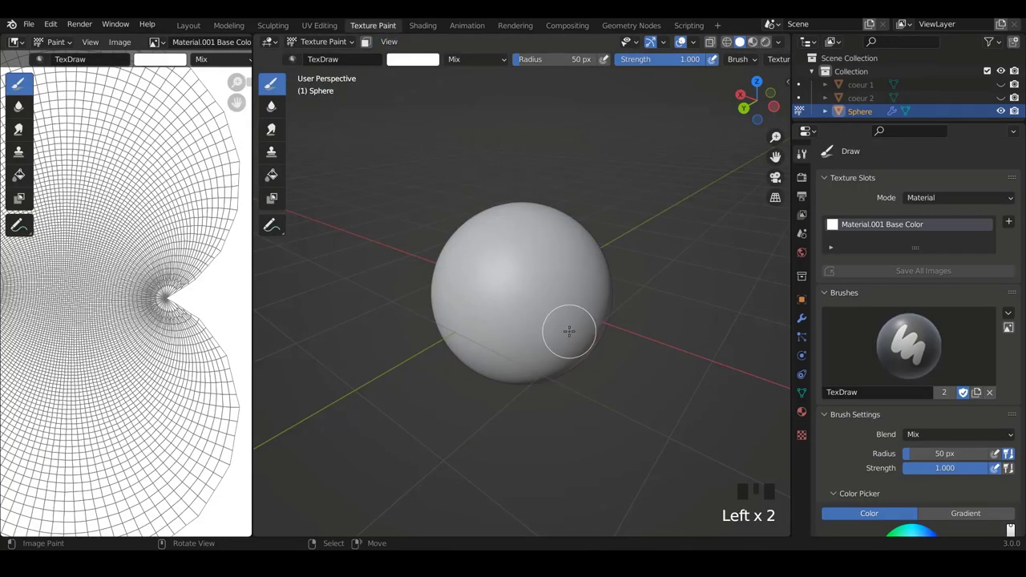
View the sphere from the front for painting with a black 67 px brush and an image texture
{"action": "key", "text": "KP_1"}
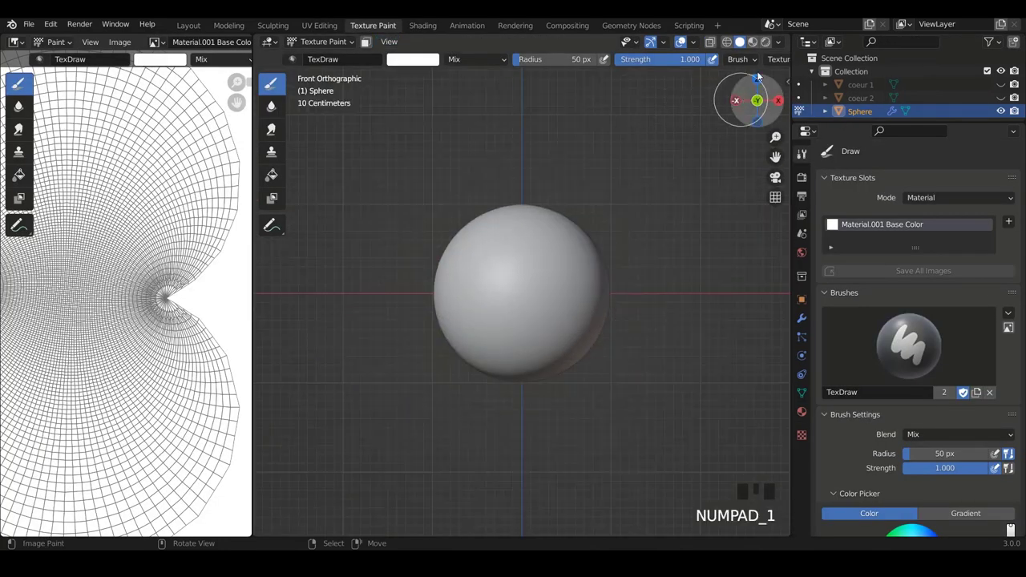
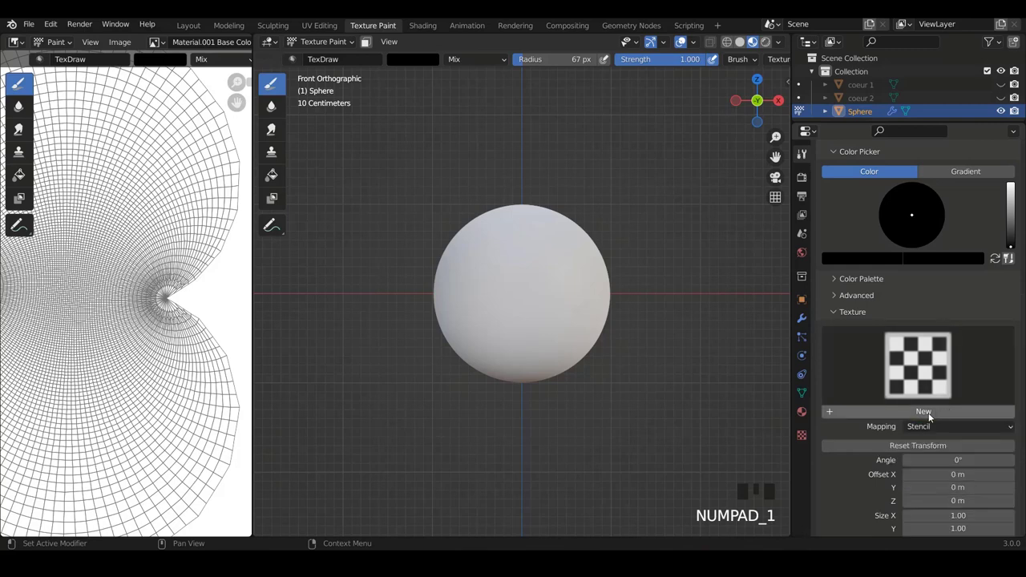
Load the heart image as a Stencil brush texture and position it over the sphere's front
{"action": "left_click_drag", "start_coordinate": [925, 413], "coordinate": [385, 183]}
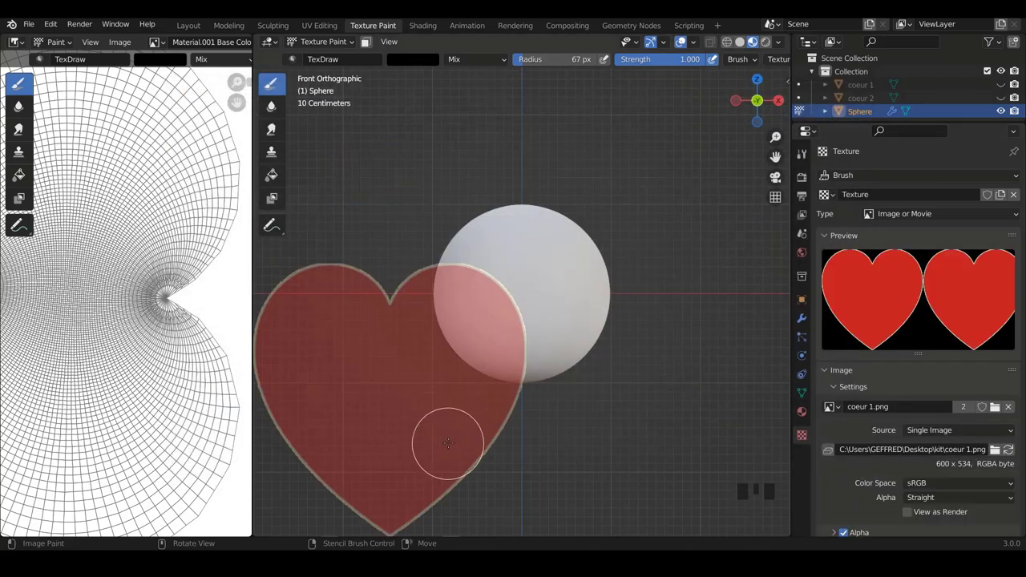
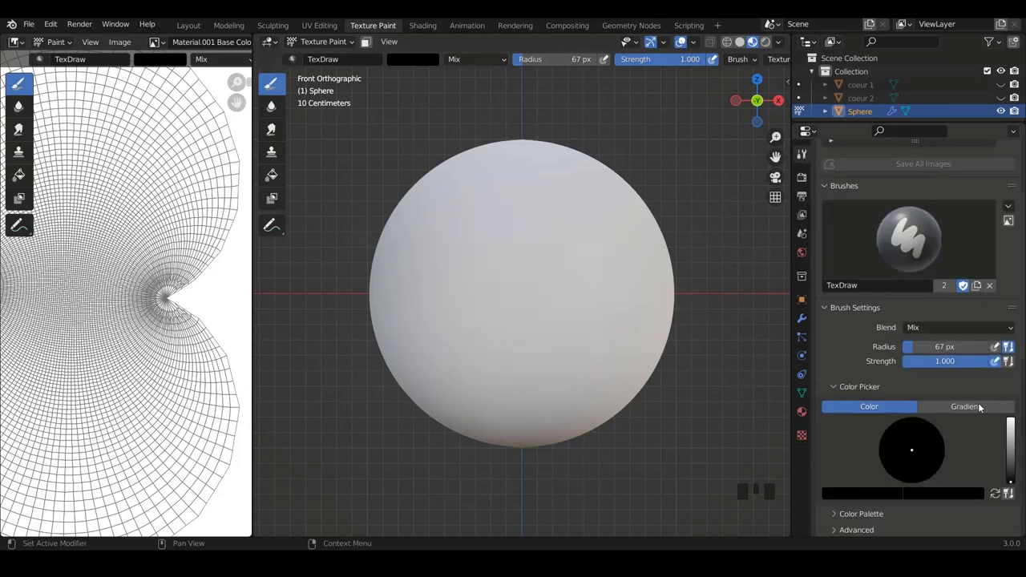
{"action": "scroll", "scroll_direction": "down", "scroll_amount": 3}
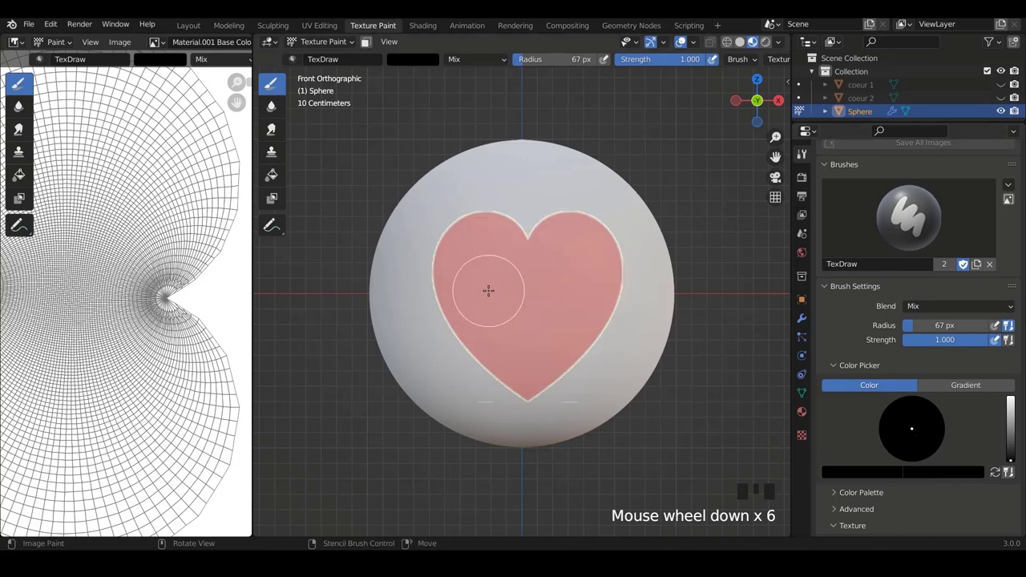